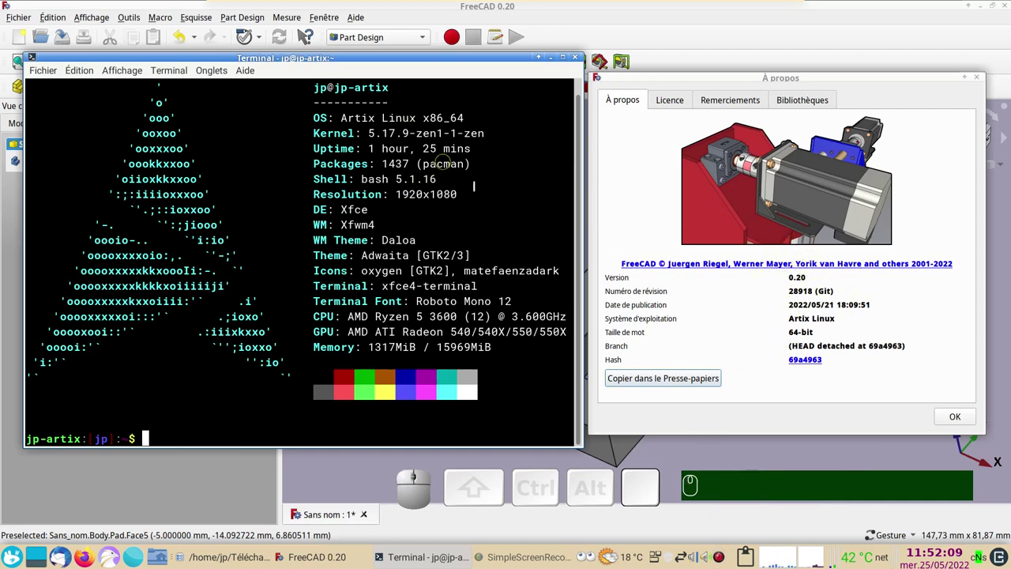
Dismiss the About FreeCAD window to return to the finished frame model.
{"action": "left_click", "coordinate": [951, 417]}
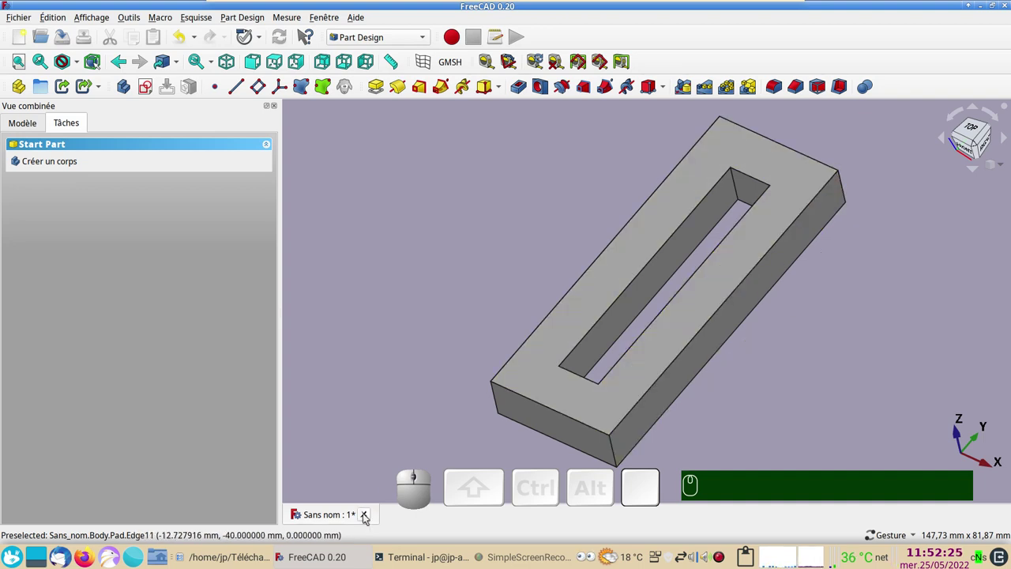
Create a new empty document containing a fresh Part Design body.
{"action": "left_click", "coordinate": [364, 514]}
{"action": "left_click", "coordinate": [476, 294]}
{"action": "left_click", "coordinate": [24, 39]}
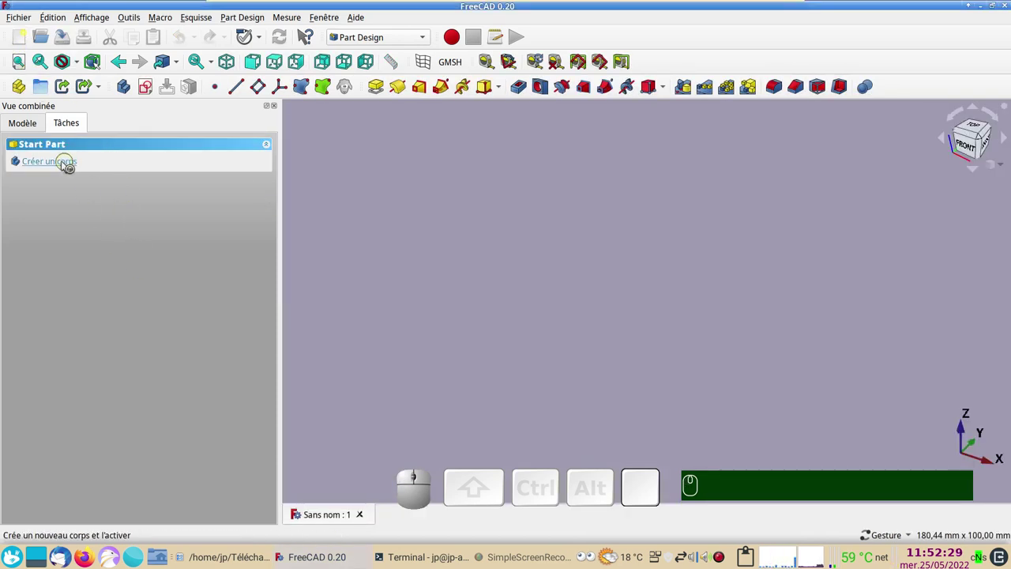
{"action": "left_click", "coordinate": [59, 169]}
Start an empty sketch in the body on the XY plane.
{"action": "left_click", "coordinate": [65, 165]}
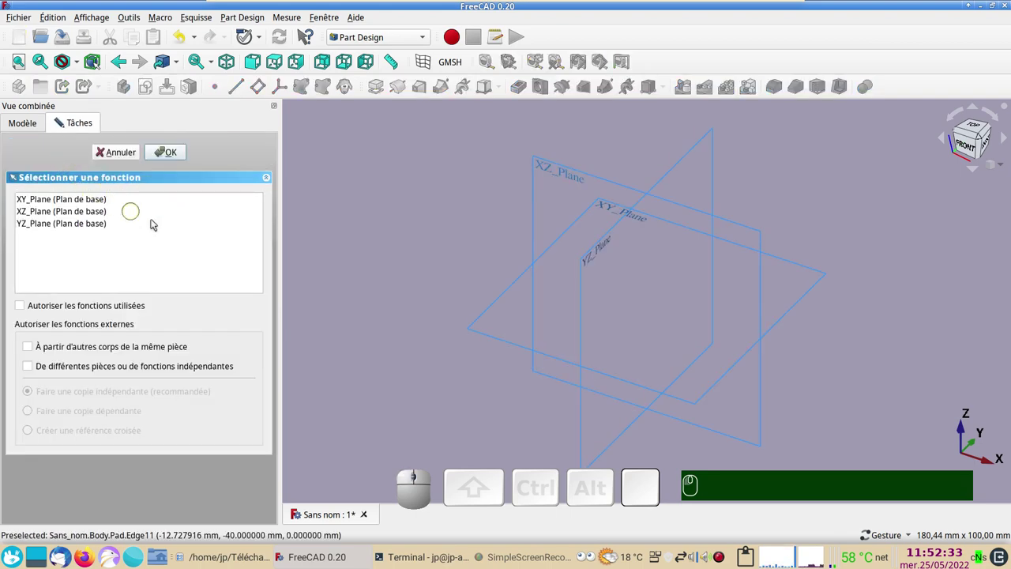
{"action": "left_click", "coordinate": [73, 193]}
{"action": "left_click", "coordinate": [162, 147]}
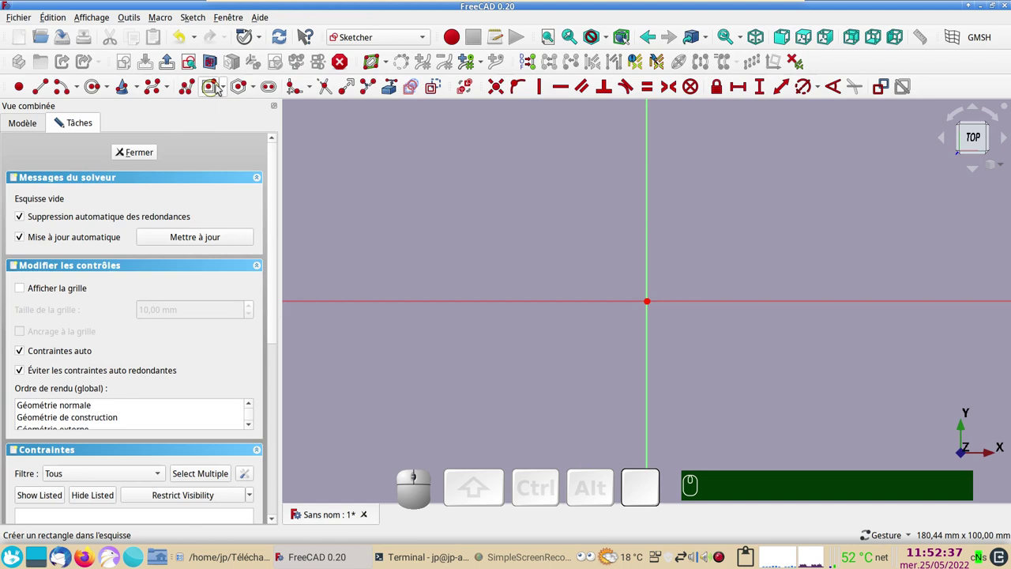
Draw a centred rectangle at the origin constrained to 30 mm wide and 60 mm tall.
{"action": "left_click", "coordinate": [232, 90]}
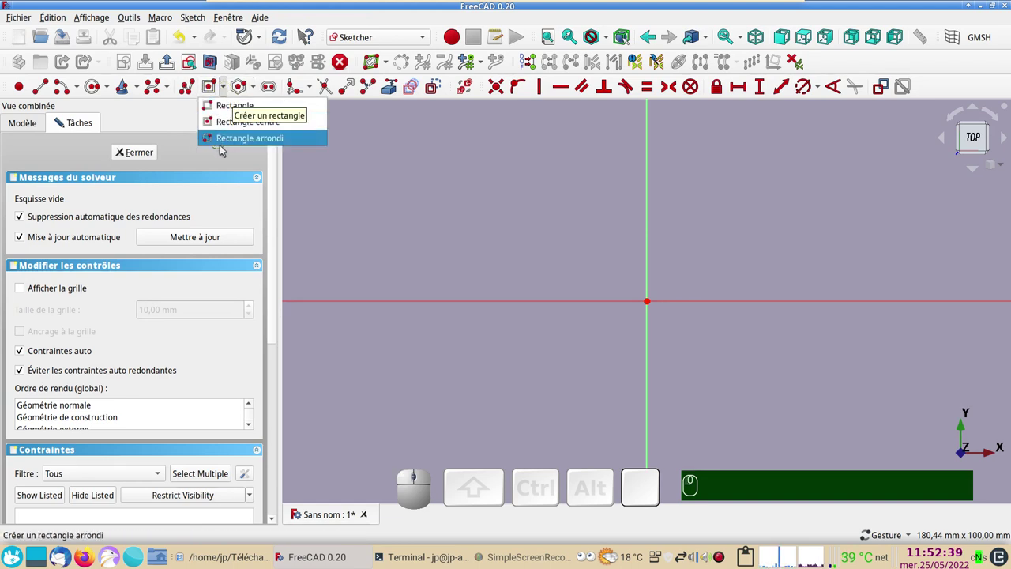
{"action": "left_click", "coordinate": [252, 125]}
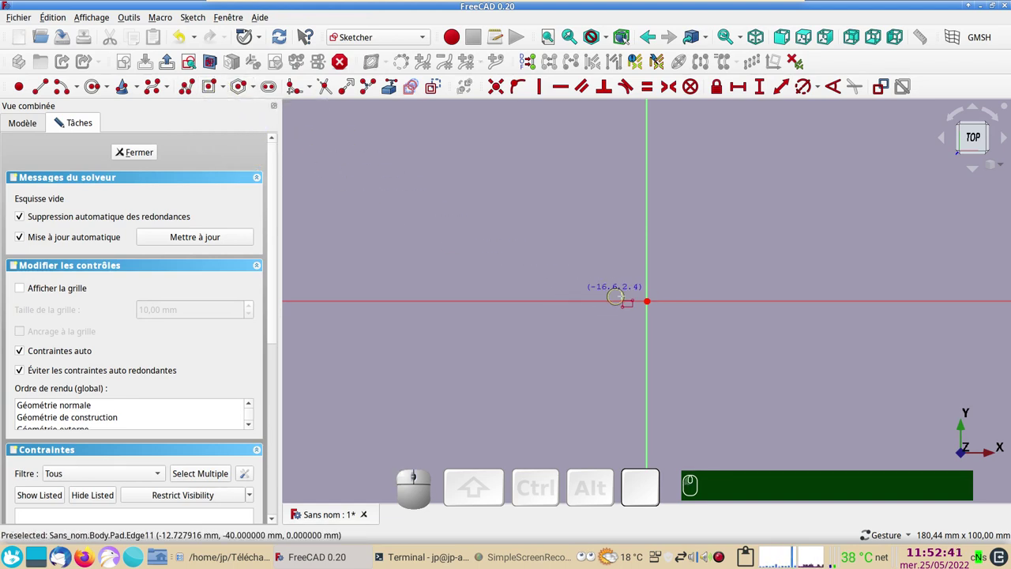
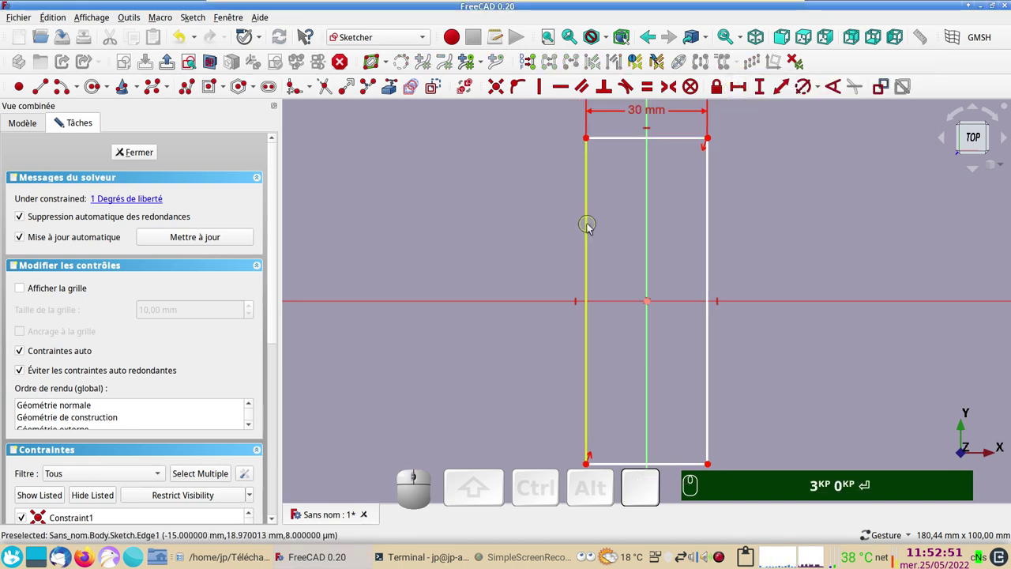
{"action": "left_click", "coordinate": [588, 226]}
{"action": "left_click", "coordinate": [773, 84]}
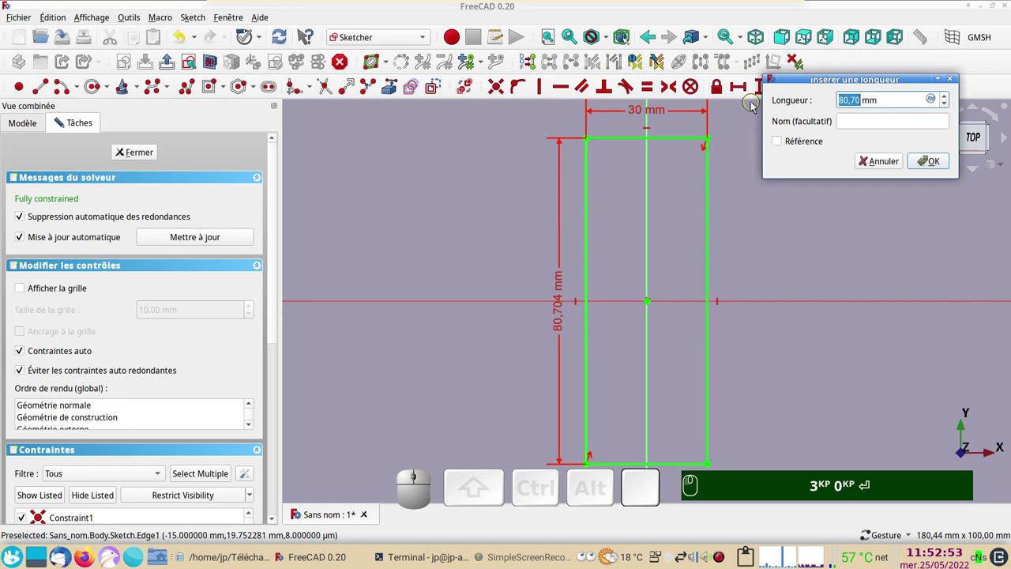
{"action": "key", "text": "KP_6"}
{"action": "key", "text": "KP_0"}
{"action": "key", "text": "Return"}
{"action": "scroll", "scroll_direction": "up", "scroll_amount": 3}
{"action": "left_click", "coordinate": [206, 86]}
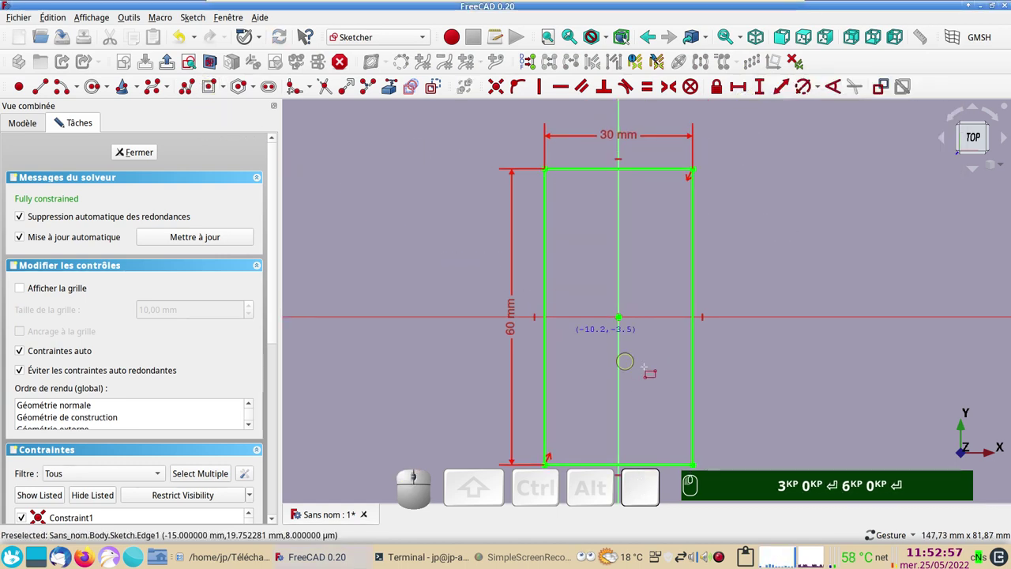
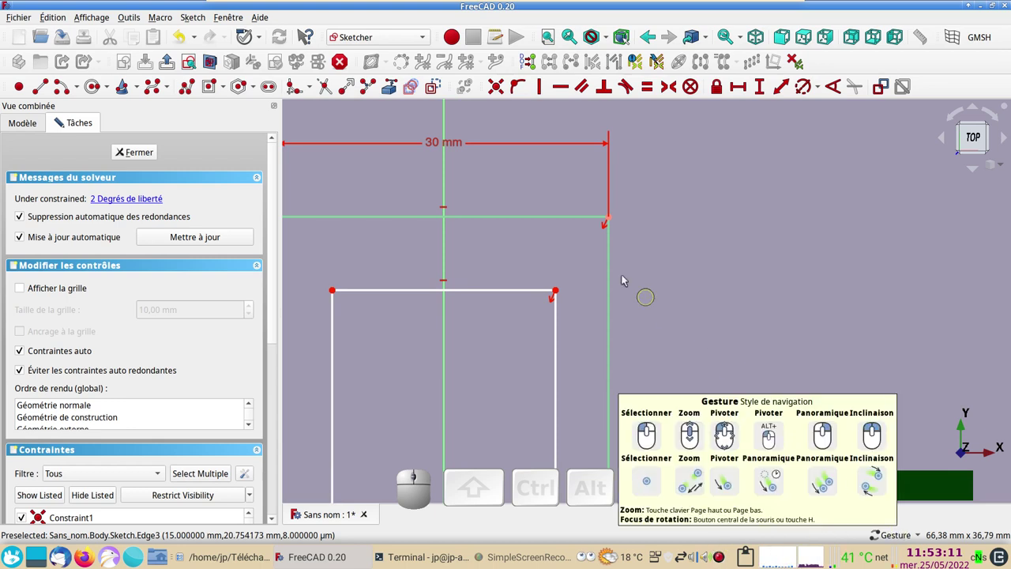
Constrain the inner rectangle's top-right corner 5 mm from the outer corner in one direction.
{"action": "left_click", "coordinate": [556, 289]}
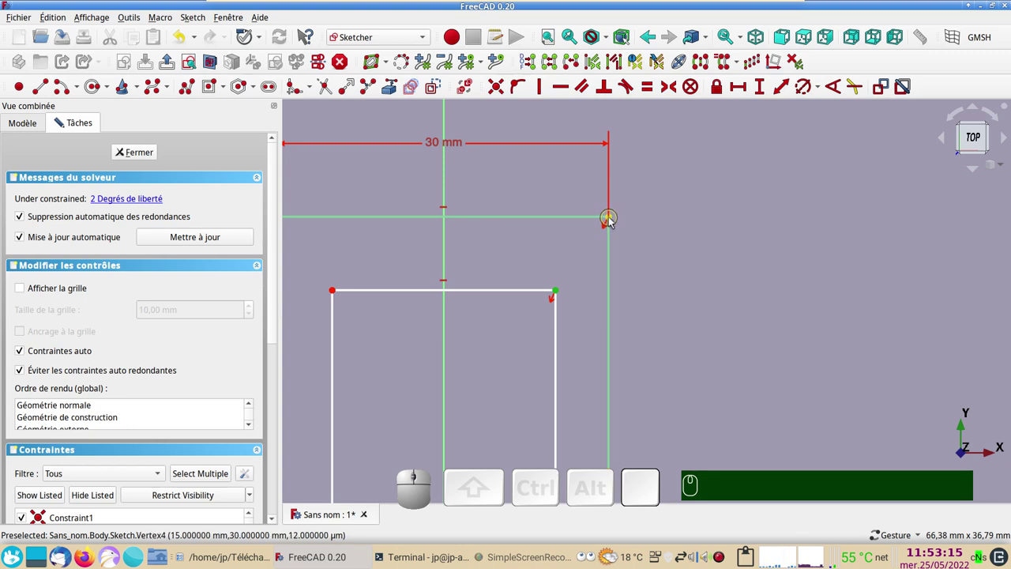
{"action": "left_click", "coordinate": [608, 216]}
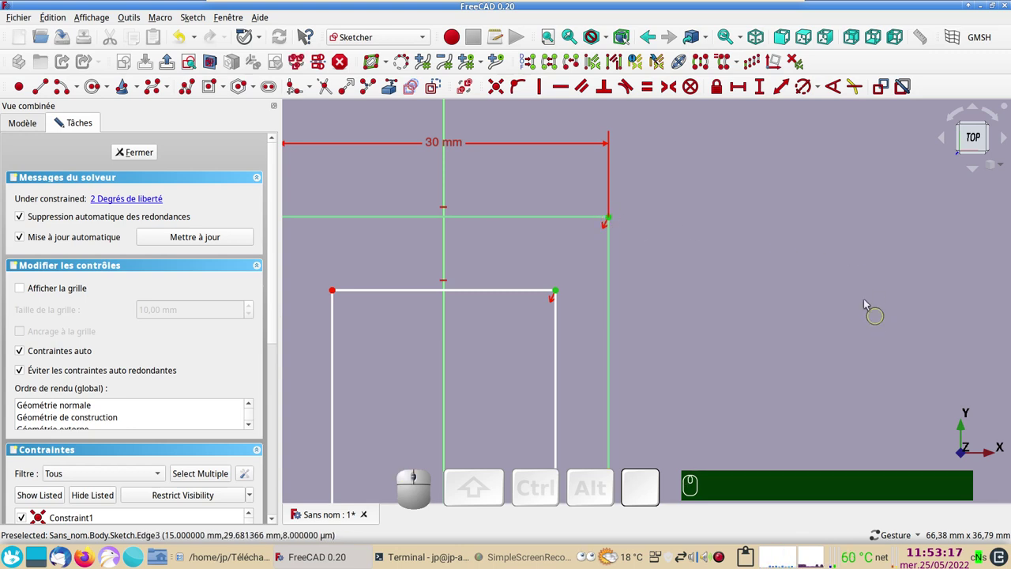
{"action": "left_click", "coordinate": [719, 87]}
{"action": "scroll", "scroll_direction": "down", "scroll_amount": 3}
{"action": "left_click", "coordinate": [610, 157]}
{"action": "key", "text": "KP_1"}
{"action": "key", "text": "KP_0"}
{"action": "key", "text": "KP_Enter"}
{"action": "key", "text": "KP_1"}
{"action": "key", "text": "KP_0"}
{"action": "key", "text": "Return"}
Add the second 5 mm inset distance so the nested sketch is fully constrained.
{"action": "left_click", "coordinate": [591, 157]}
{"action": "left_click", "coordinate": [594, 161]}
{"action": "key", "text": "KP_1"}
{"action": "key", "text": "KP_0"}
{"action": "key", "text": "Return"}
{"action": "key", "text": "KP_5"}
{"action": "key", "text": "KP_1"}
{"action": "key", "text": "KP_0"}
{"action": "key", "text": "Return"}
{"action": "key", "text": "KP_5"}
{"action": "key", "text": "KP_Enter"}
{"action": "key", "text": "KP_1"}
{"action": "key", "text": "KP_0"}
{"action": "key", "text": "Return"}
{"action": "key", "text": "KP_5"}
{"action": "left_click", "coordinate": [558, 272]}
{"action": "key", "text": "KP_5"}
{"action": "key", "text": "KP_1"}
{"action": "key", "text": "KP_0"}
{"action": "key", "text": "Return"}
{"action": "key", "text": "KP_5"}
{"action": "key", "text": "KP_Enter"}
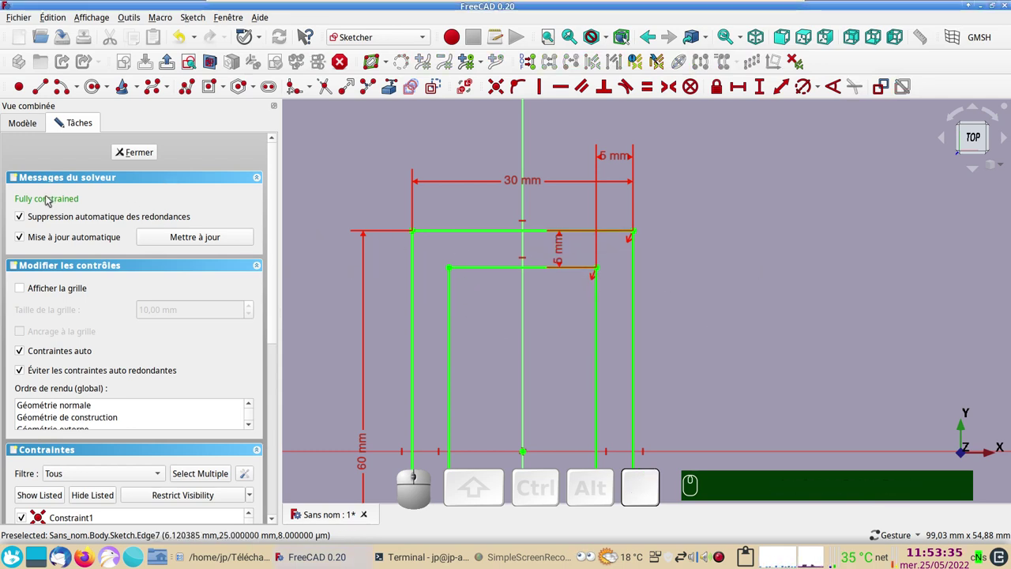
Close the sketch and pad it 10 mm into a solid rectangular frame with a through opening.
{"action": "left_click", "coordinate": [143, 154]}
{"action": "left_click", "coordinate": [20, 126]}
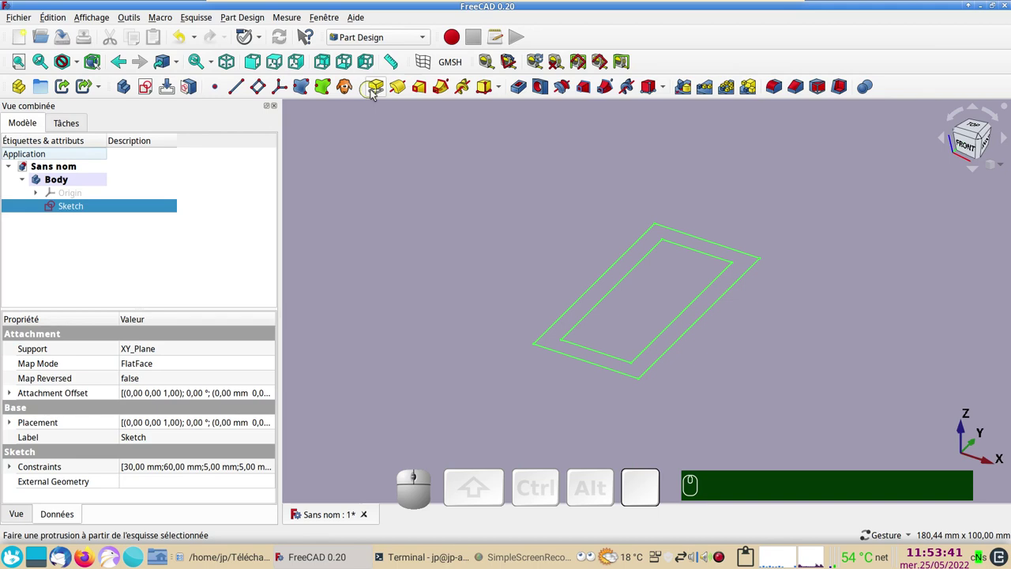
{"action": "left_click", "coordinate": [380, 92]}
{"action": "left_click", "coordinate": [172, 157]}
{"action": "scroll", "scroll_direction": "down", "scroll_amount": 3}
{"action": "left_click_drag", "start_coordinate": [505, 219], "coordinate": [197, 232]}
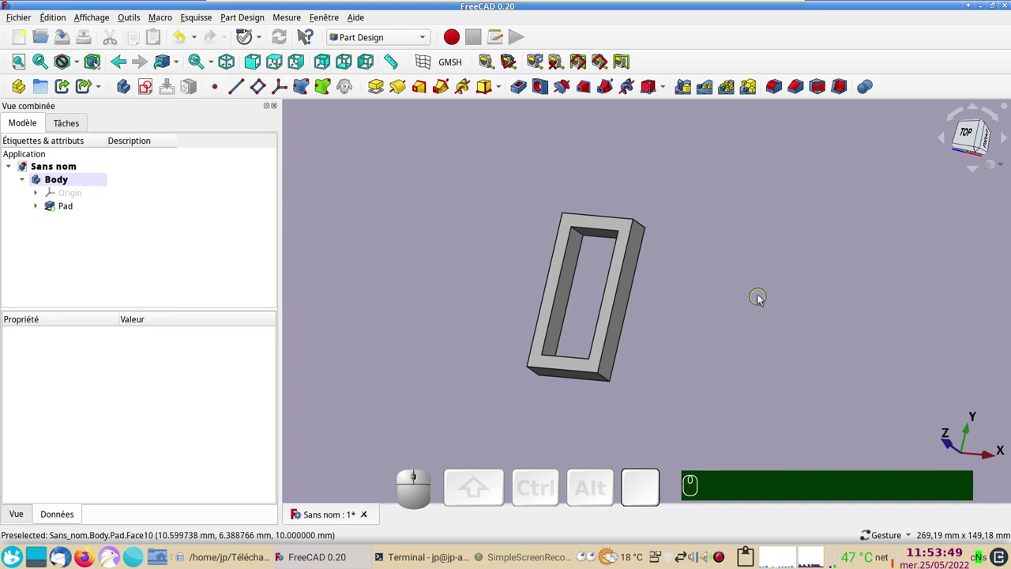
{"action": "left_click_drag", "start_coordinate": [755, 266], "coordinate": [562, 213]}
{"action": "left_click_drag", "start_coordinate": [553, 204], "coordinate": [549, 235]}
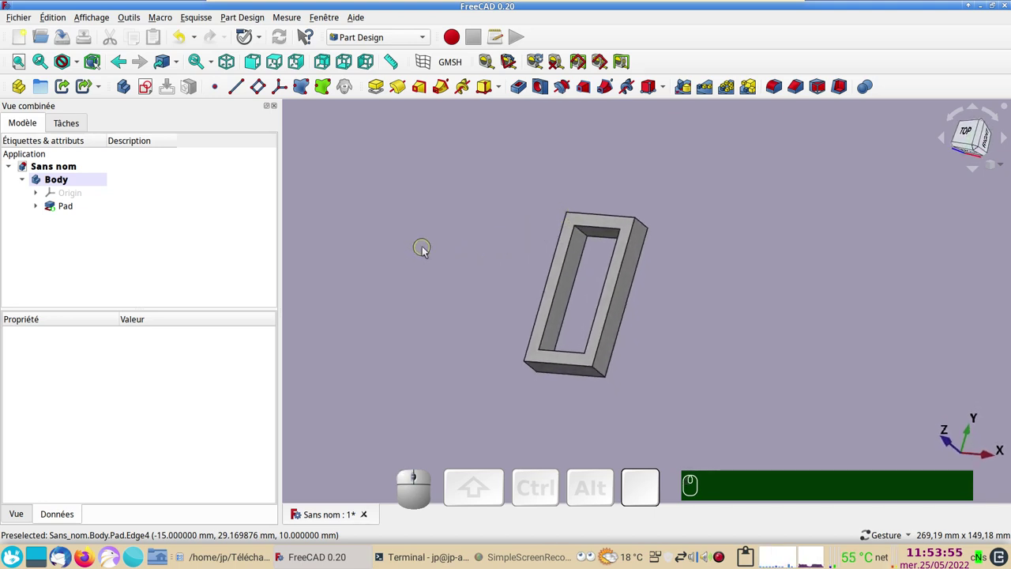